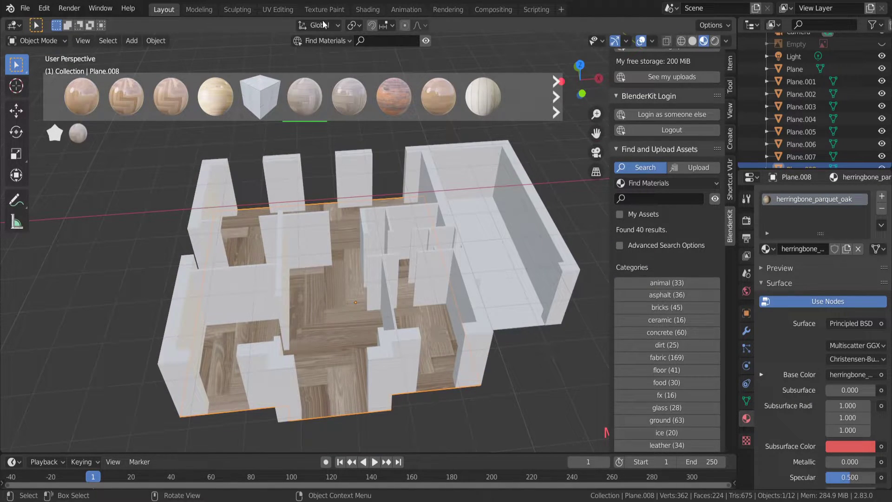
- Switch to the UV Editing workspace with the floor mesh in edit mode
left_click(286, 13)
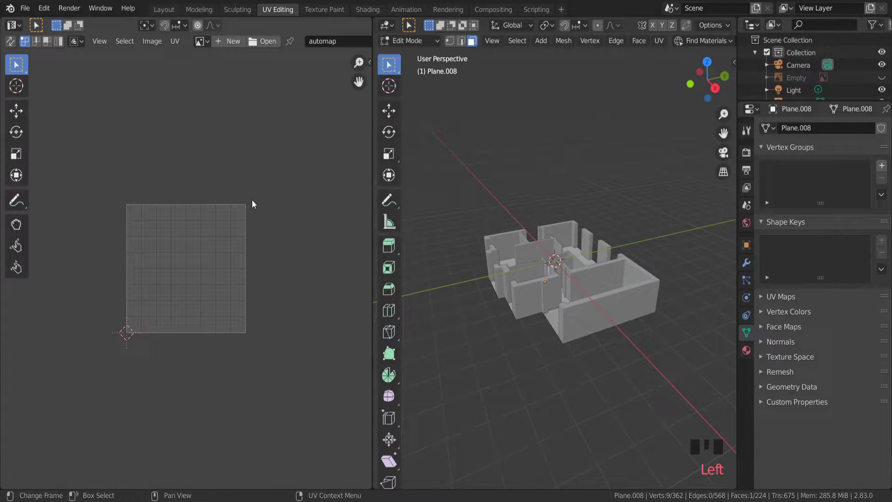
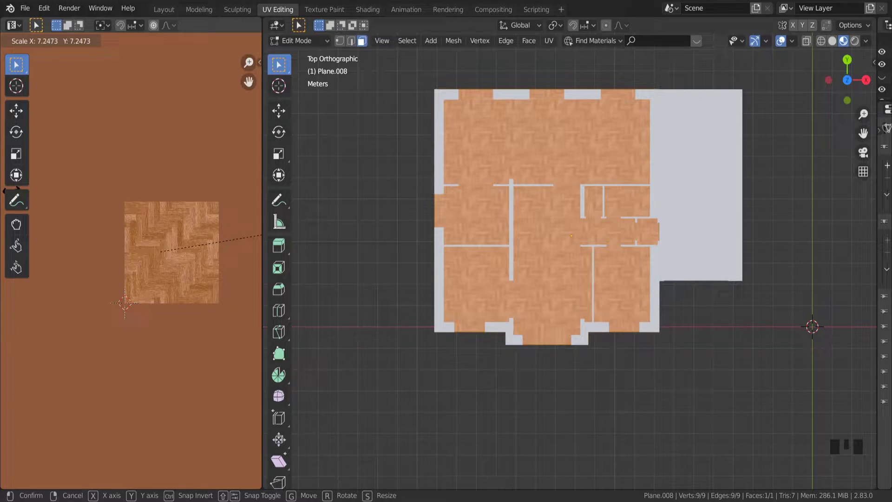
- Zoom into the UV layout before scaling the floor UVs for finer parquet planks
scroll("up", 3)
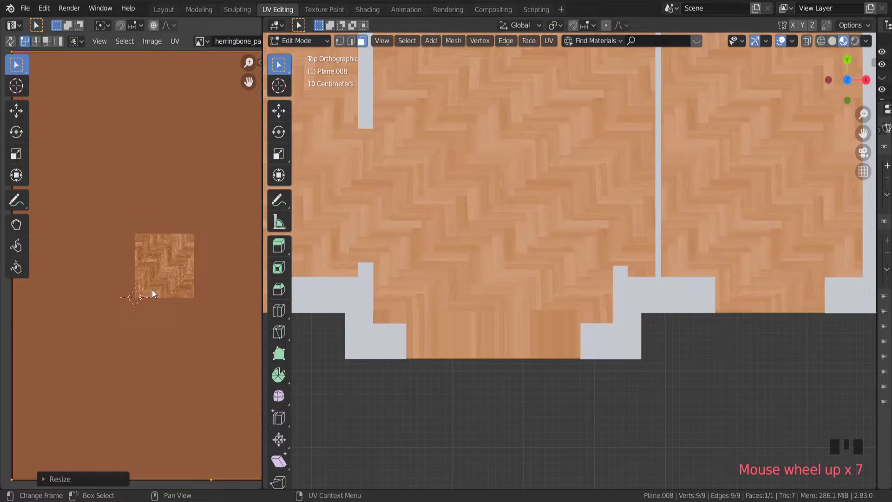
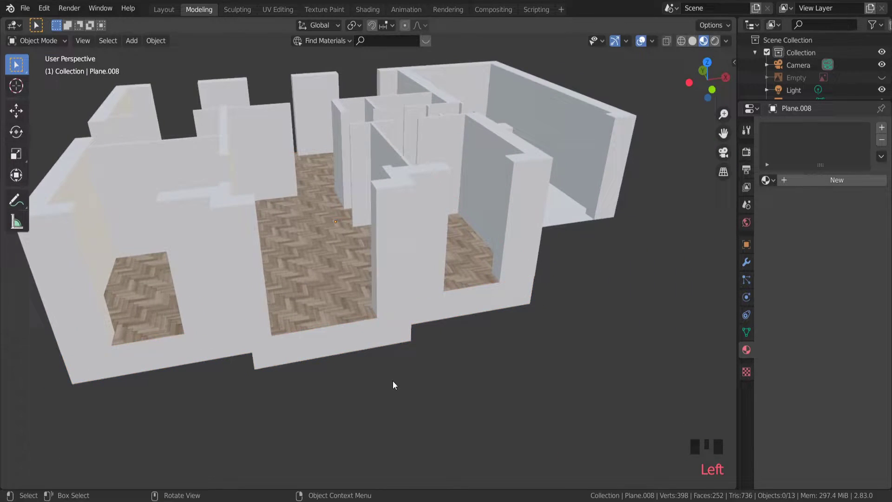
- Unhide the reference floor plan Empty in the Outliner and start moving it sideways
left_click_drag(422, 376, 403, 363)
scroll("down", 3)
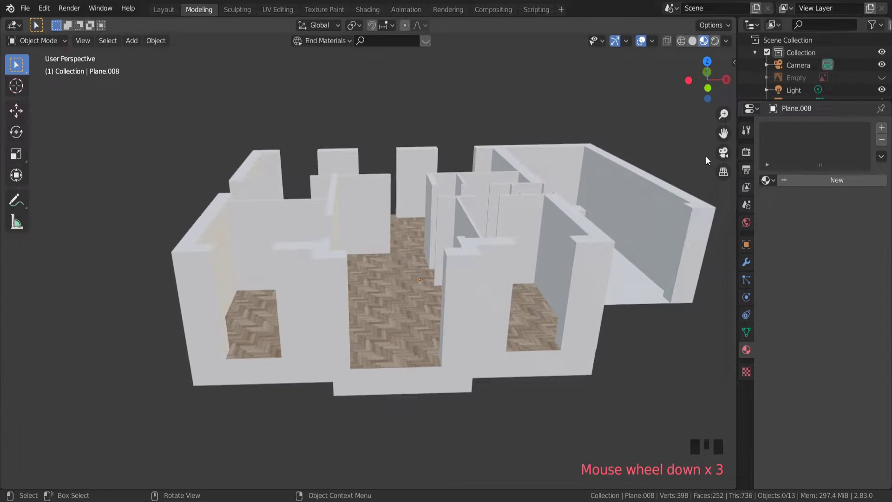
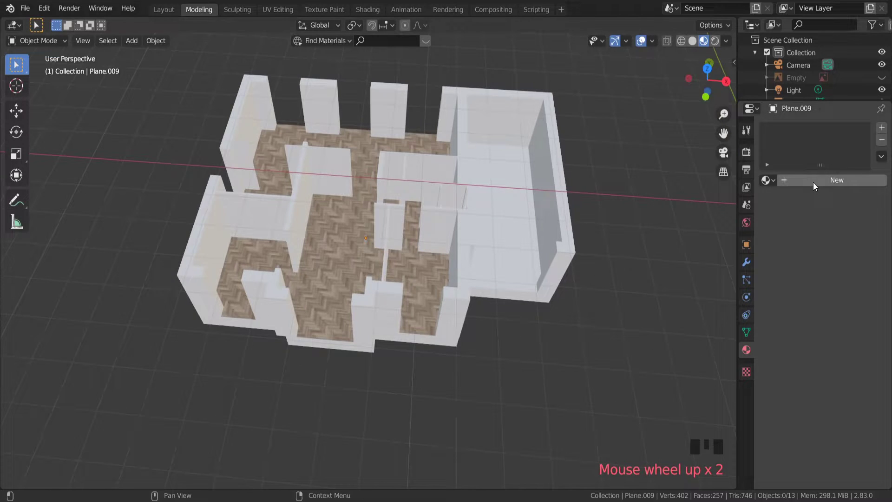
scroll("down", 3)
scroll("up", 3)
left_click(883, 92)
scroll("down", 3)
scroll("down", 3)
key("g")
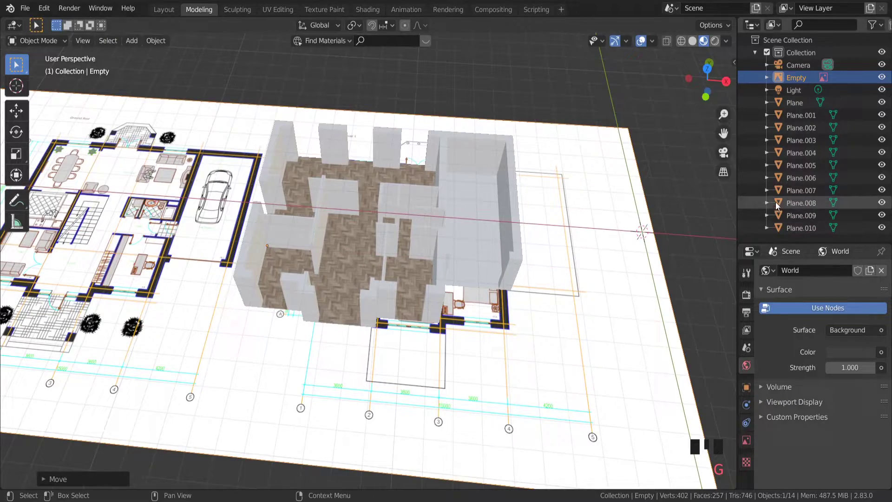
- Pan and zoom the view to center the floor plan drawing beside the house
left_click_drag(728, 129, 212, 172)
scroll("up", 3)
scroll("up", 3)
scroll("up", 3)
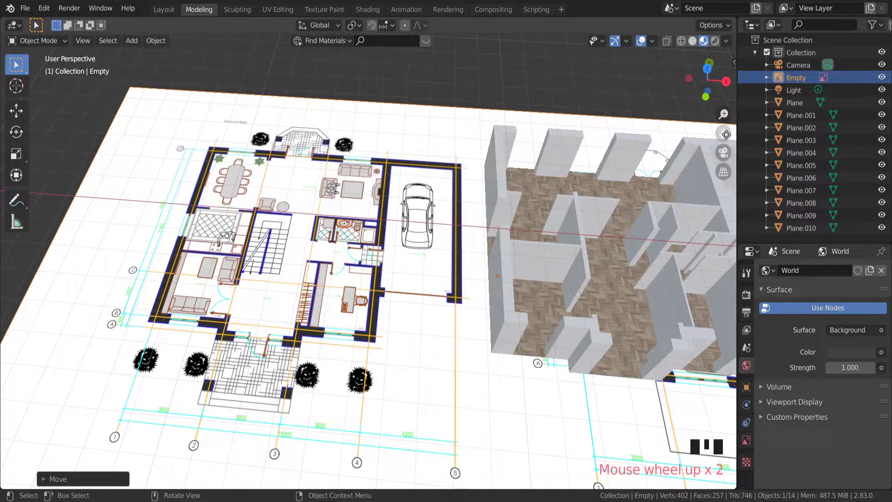
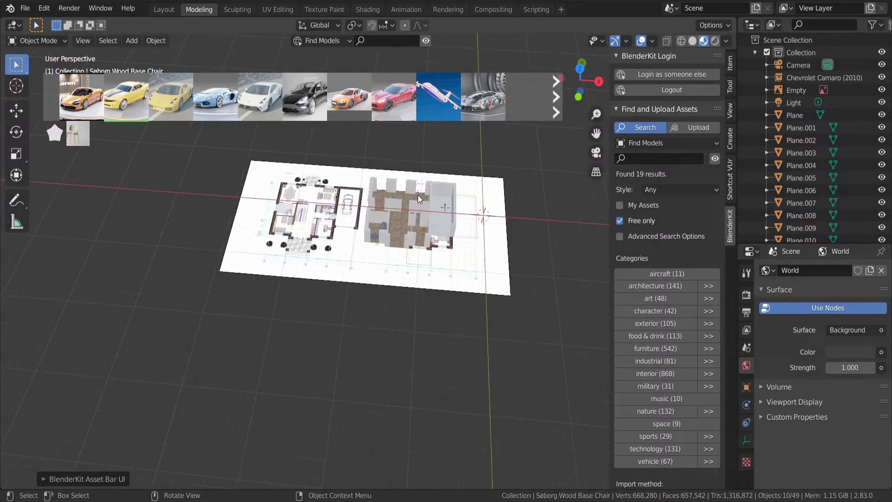
- Move the yellow Chevrolet Camaro and turn it 90 degrees to run along the house's right side
key("m")
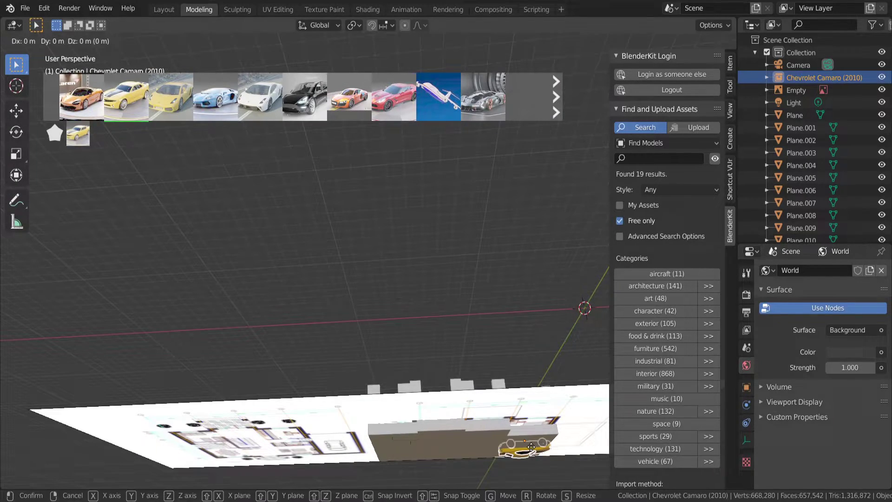
key("m")
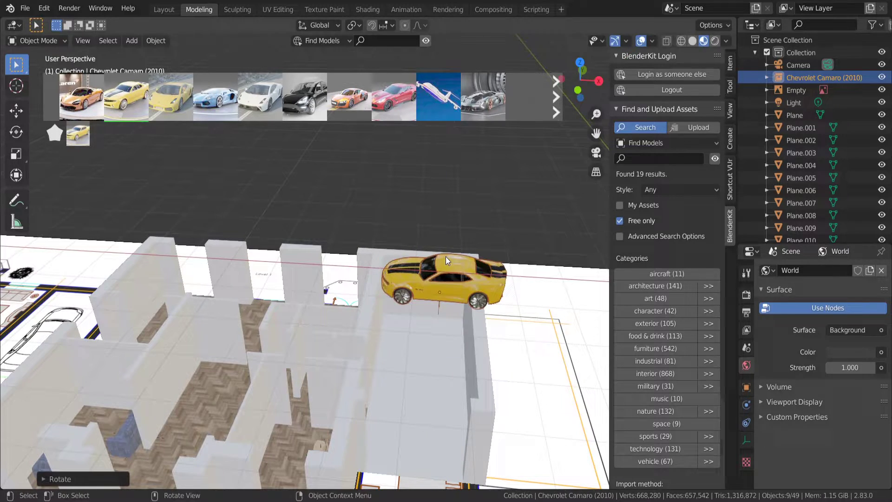